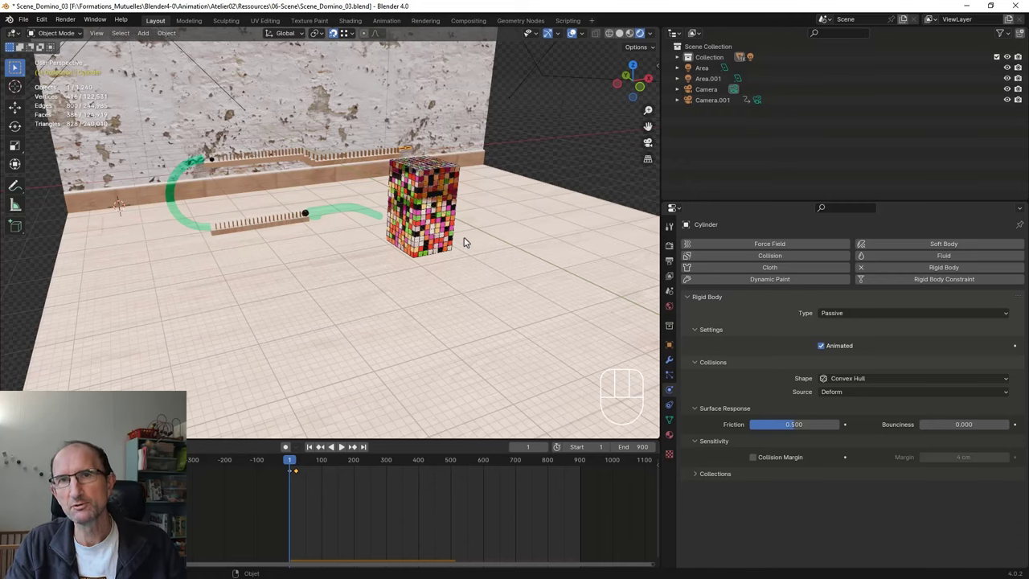
- Orbit the view slightly to frame the domino row before playback
drag(478, 233, 487, 234)
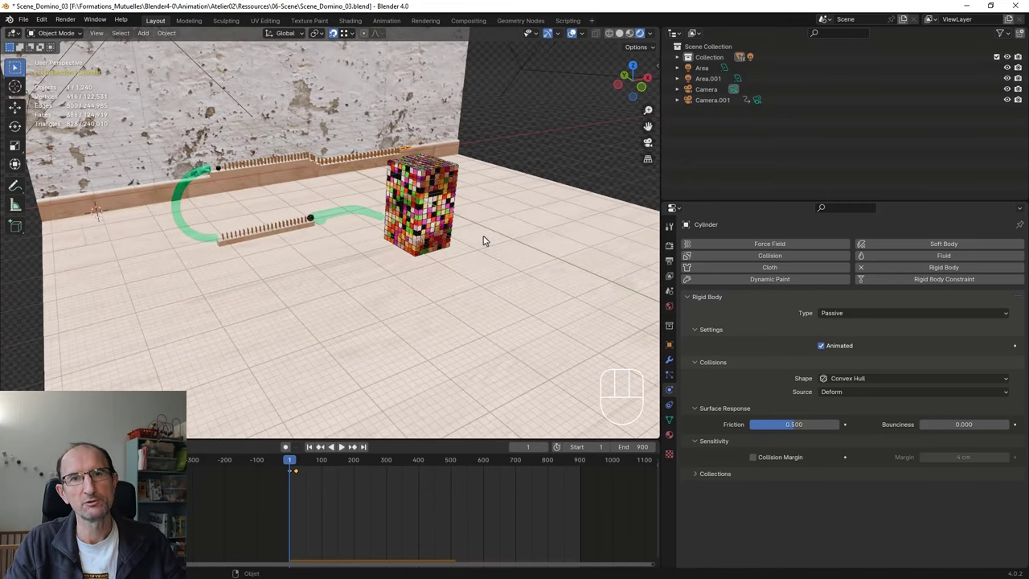
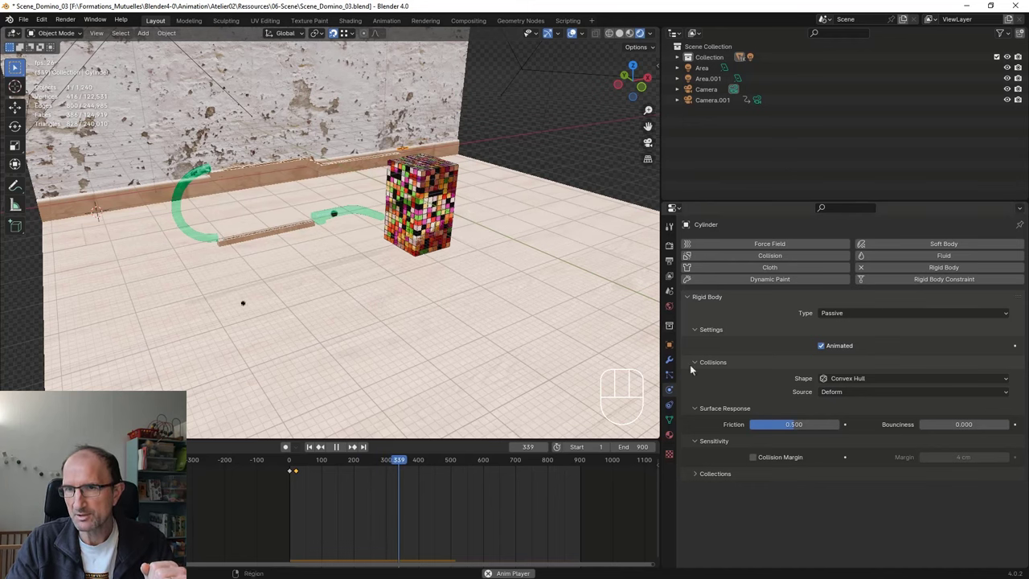
- Play the rigid-body simulation past the cylinder's impact so the cube tower scatters, then stop playback
drag(842, 312, 791, 314)
click(790, 315)
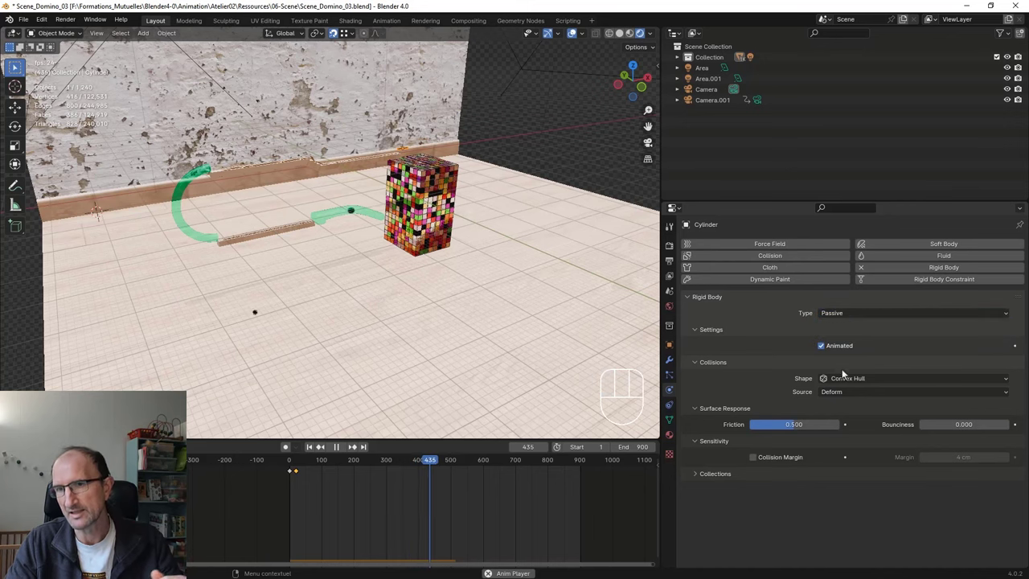
drag(849, 380, 825, 383)
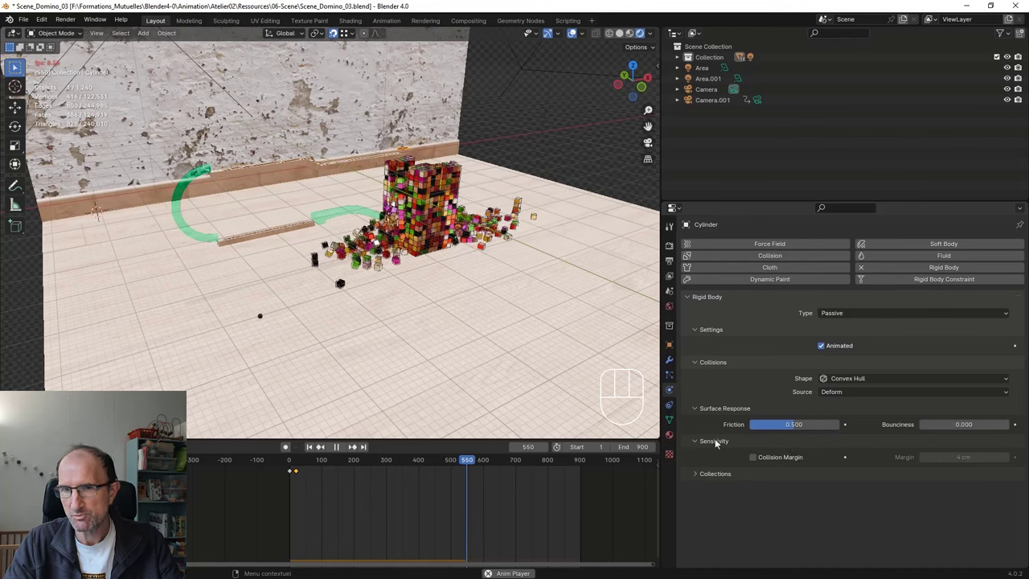
click(699, 443)
click(700, 443)
click(710, 477)
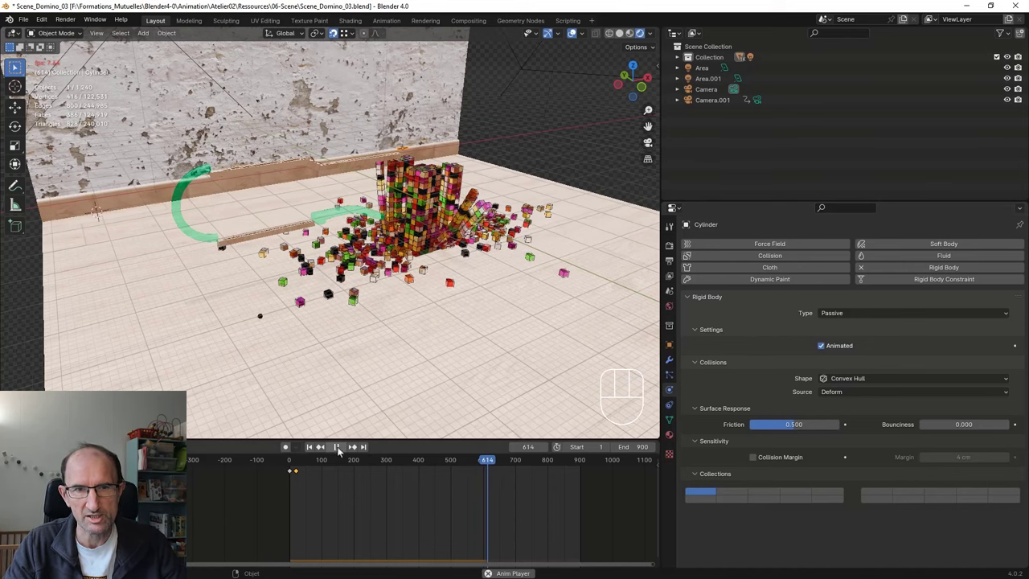
- Orbit the viewport to survey the scattered cubes and collapsed tower from a wider angle
drag(447, 292, 428, 296)
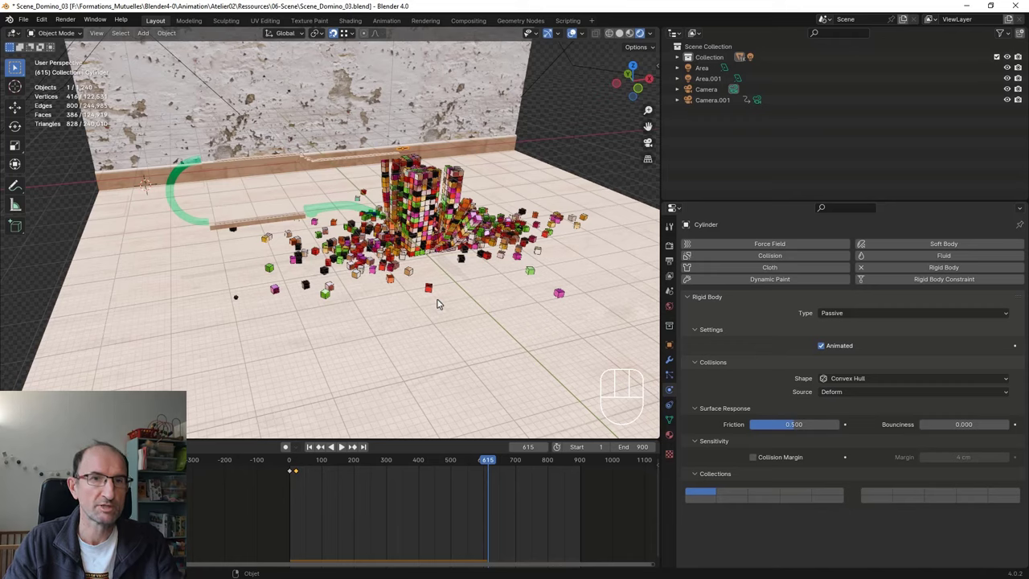
drag(422, 286, 412, 291)
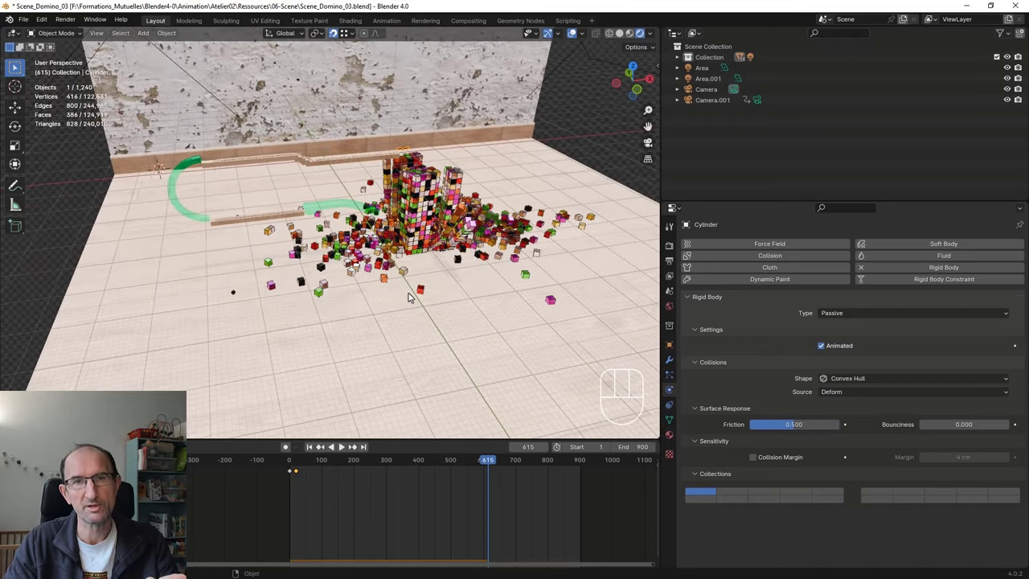